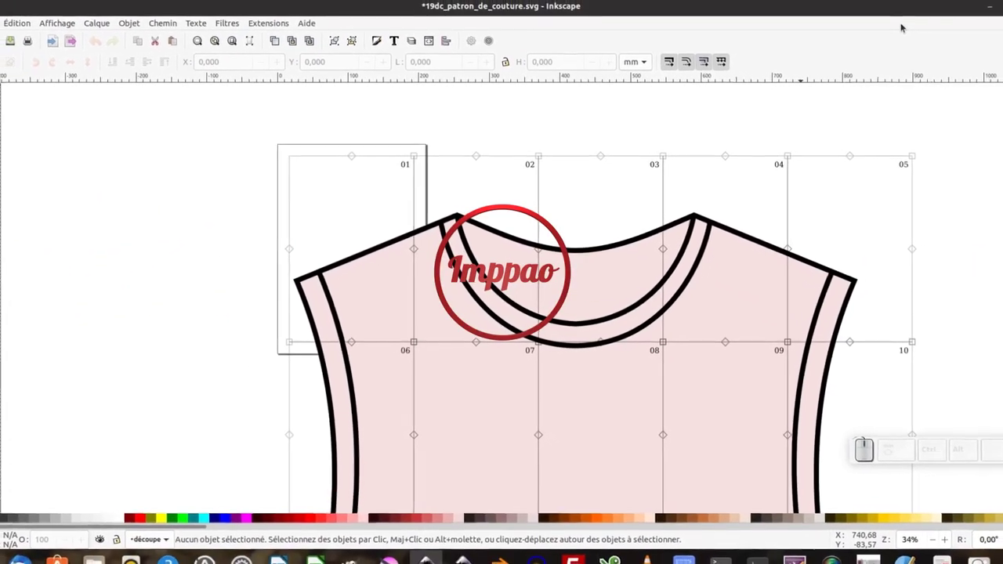
- Zoom out over the tiled pattern and pick one of the A4 page tile groups
left_click(353, 200)
left_click_drag(366, 206, 414, 214)
key("KP_Subtract")
left_click_drag(300, 117, 485, 256)
left_click(575, 167)
left_click(566, 192)
left_click(707, 197)
left_click_drag(585, 325, 525, 239)
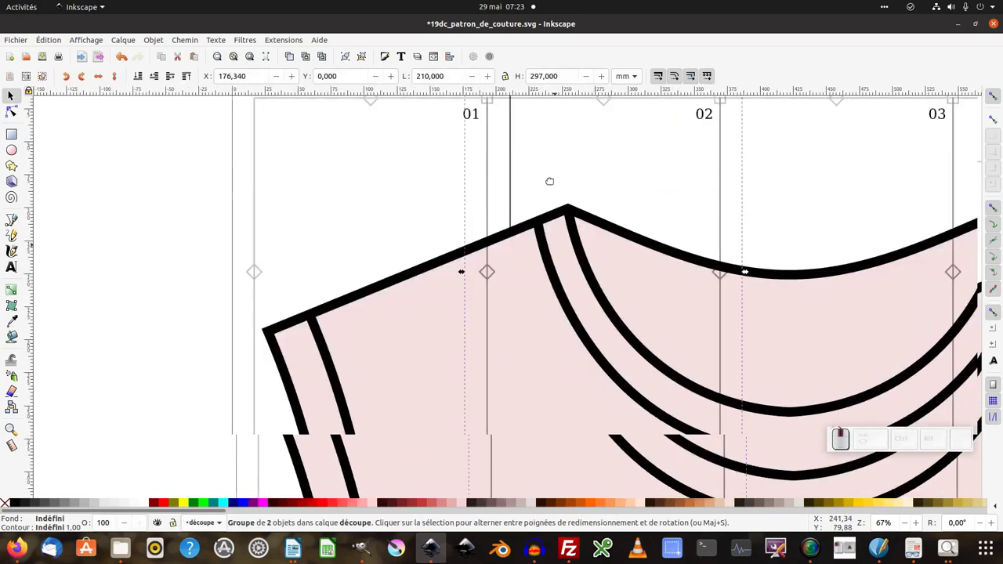
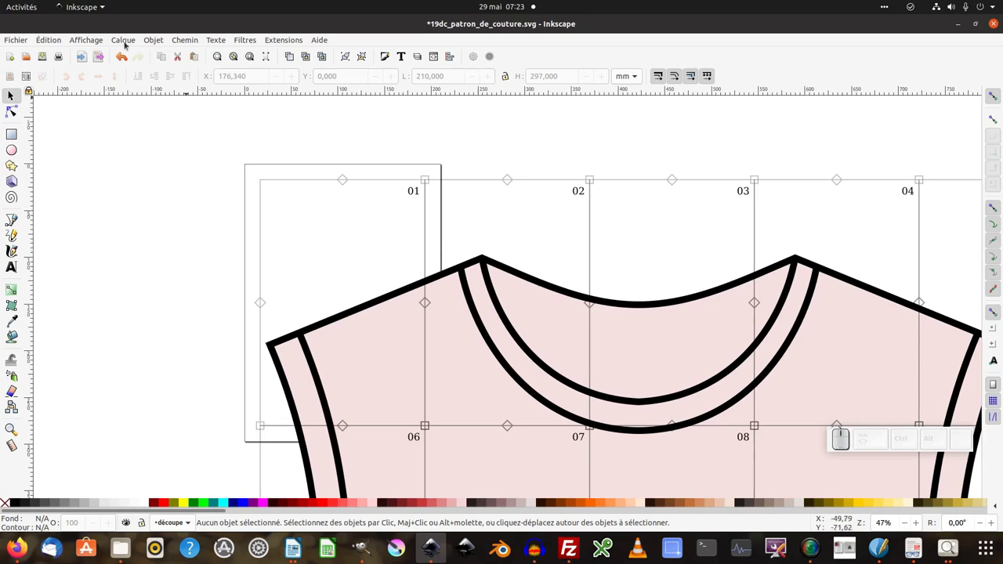
- Show the Layers dialog with 'découpe' and 'patron', then select the page 01 frame and number
left_click(128, 41)
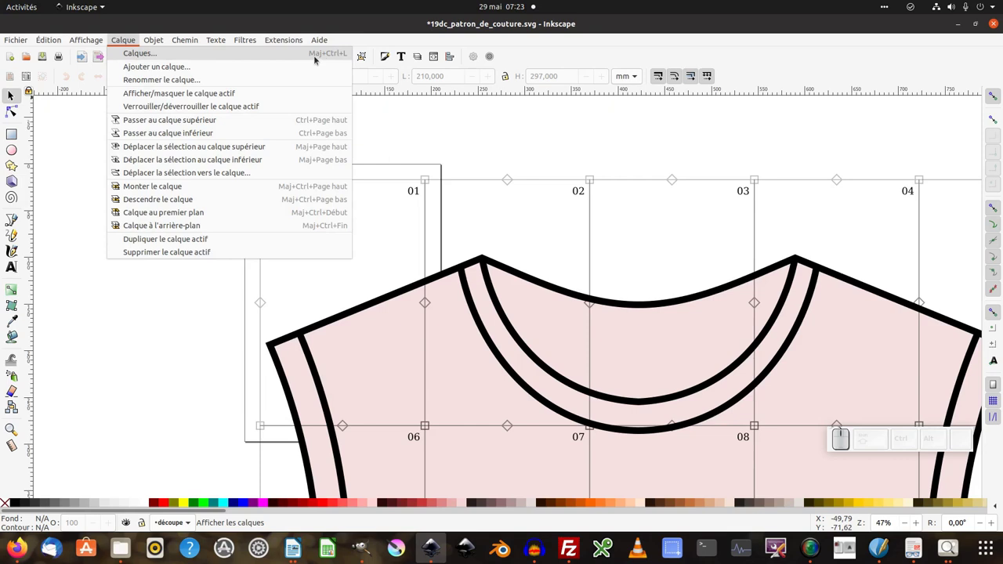
left_click(324, 55)
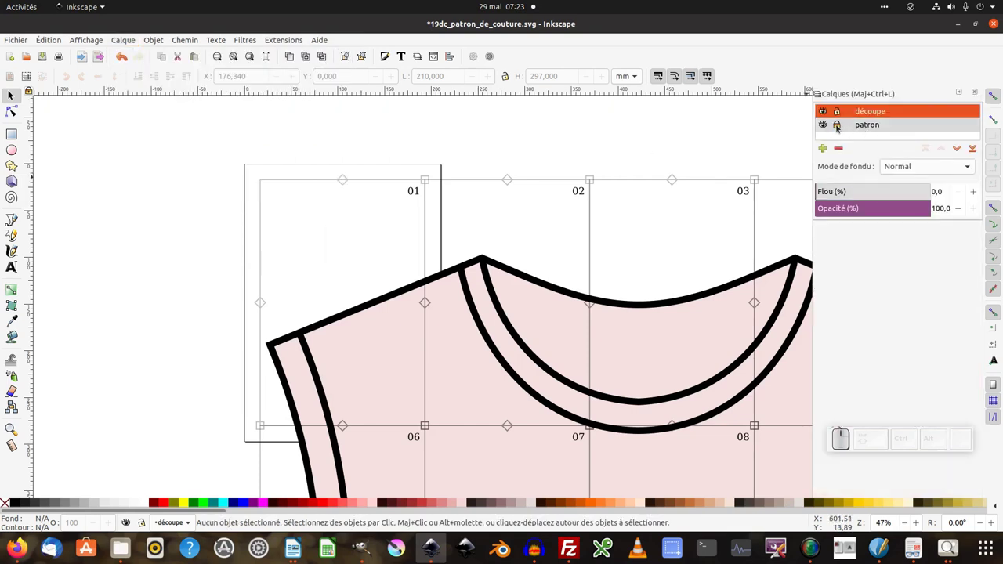
left_click_drag(840, 128, 864, 135)
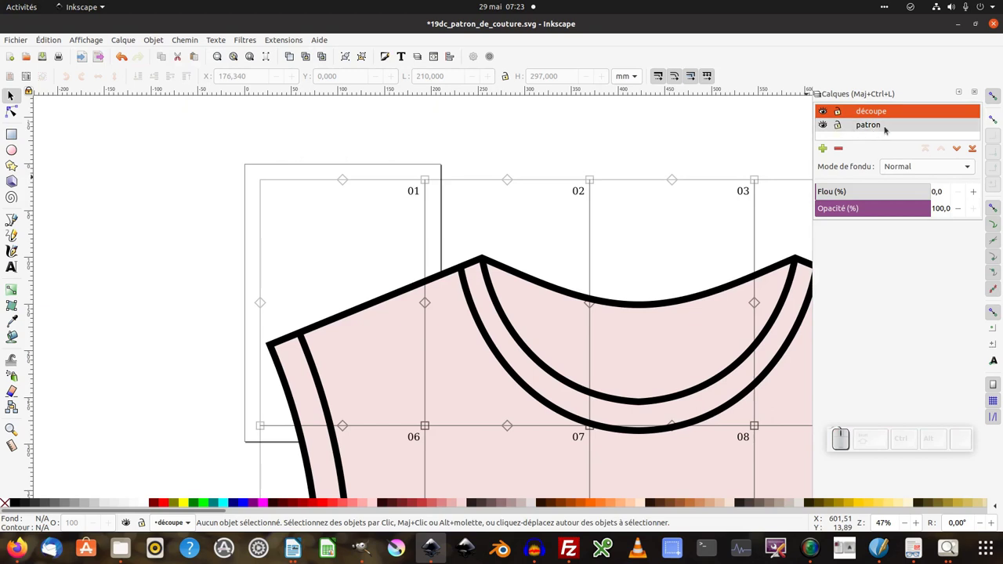
middle_click(599, 152)
left_click(607, 151)
left_click_drag(639, 149, 381, 192)
left_click_drag(268, 142, 523, 434)
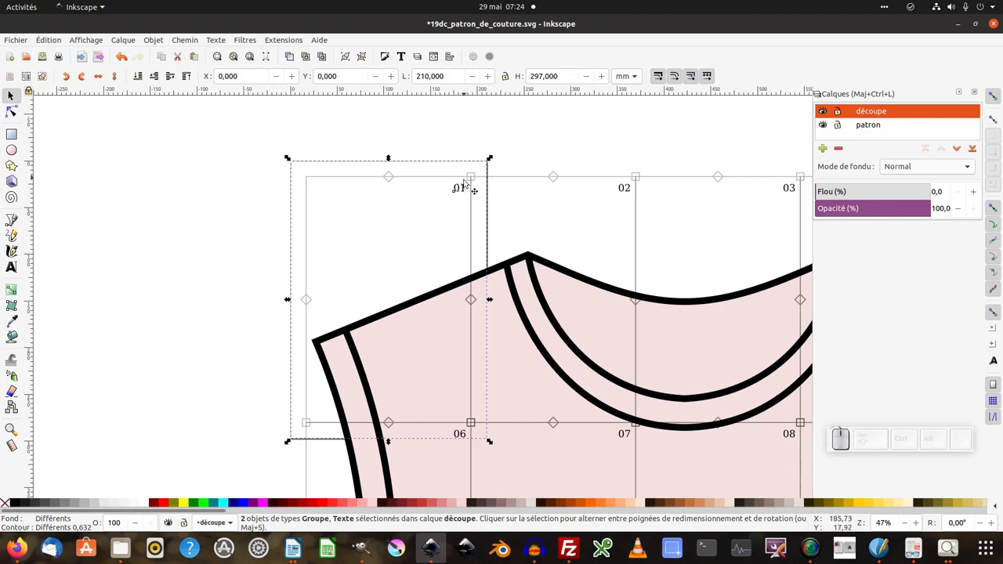
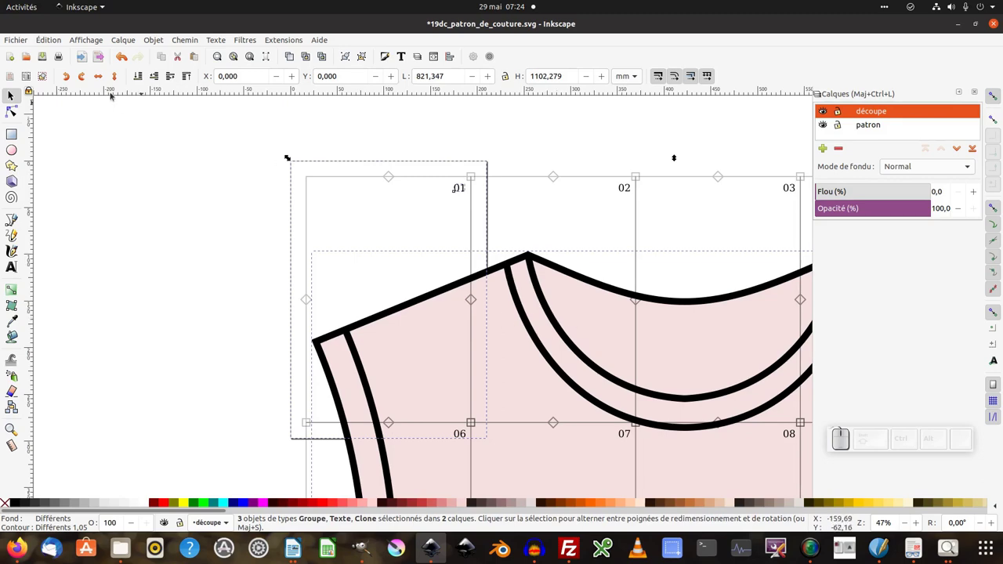
- Bring up Export PNG for the page-01 selection and limit the export area to Page
left_click(26, 38)
left_click(33, 187)
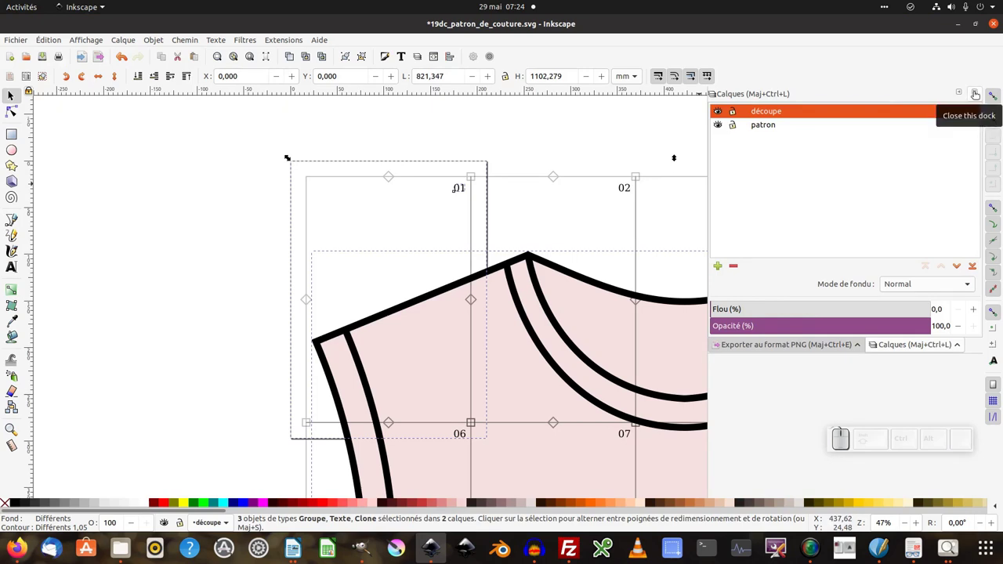
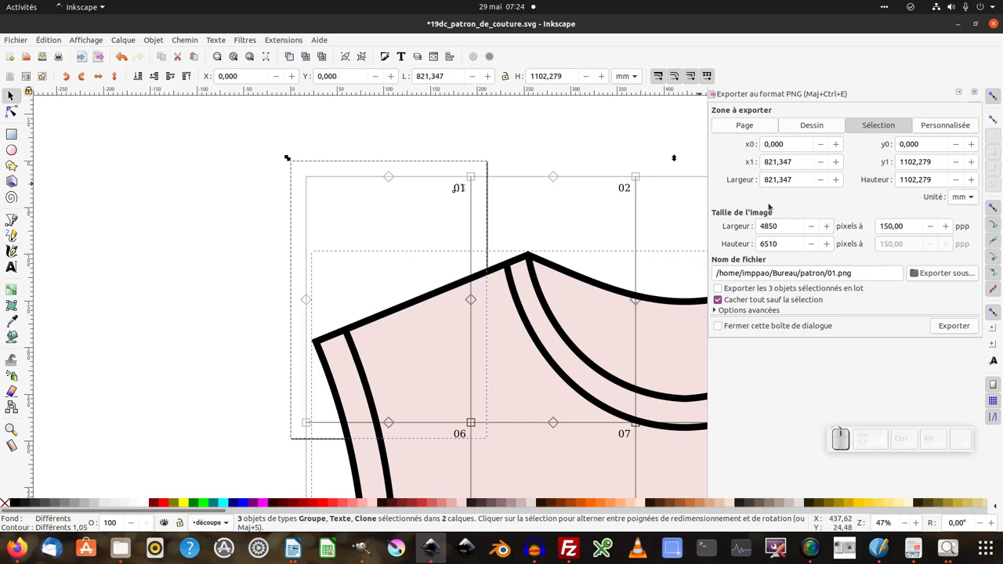
left_click(744, 129)
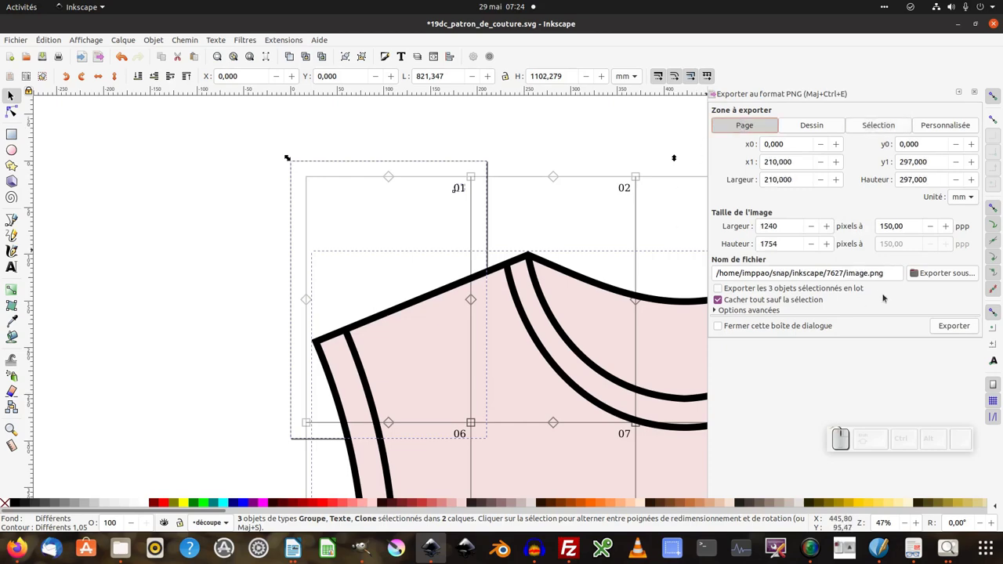
- Point the export to Bureau/patron_png/01.png via Export As… and confirm the name
left_click(952, 276)
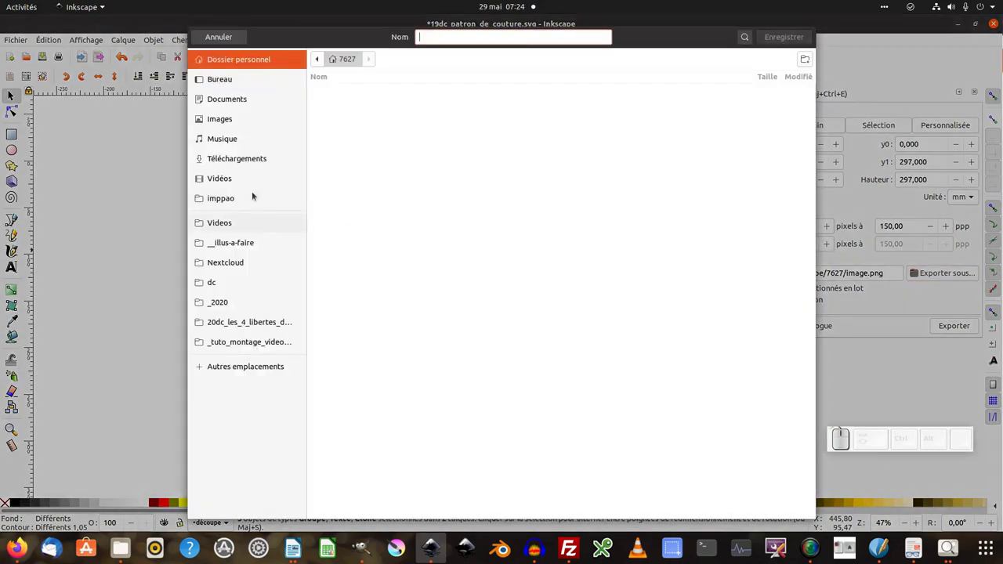
left_click(223, 84)
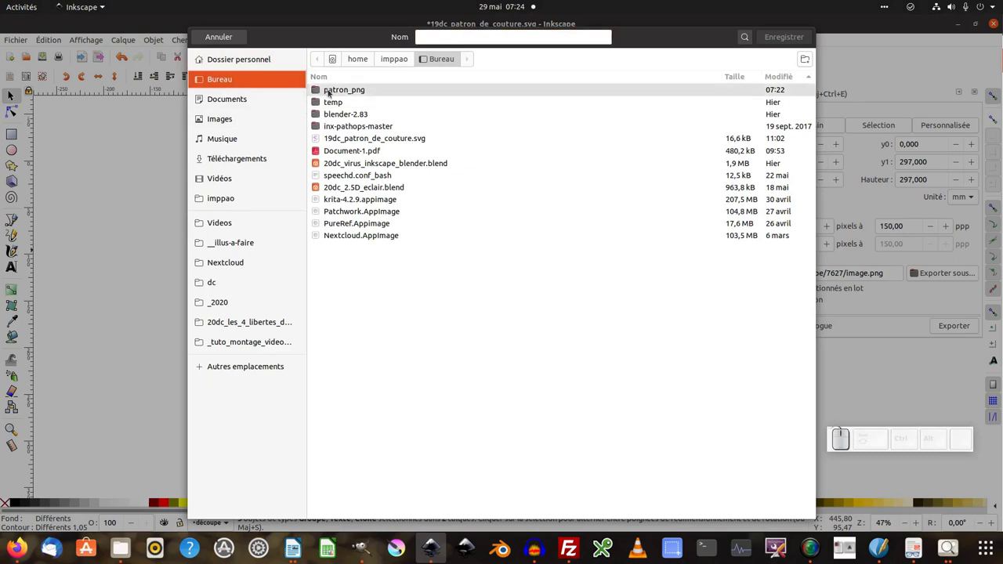
left_click(346, 95)
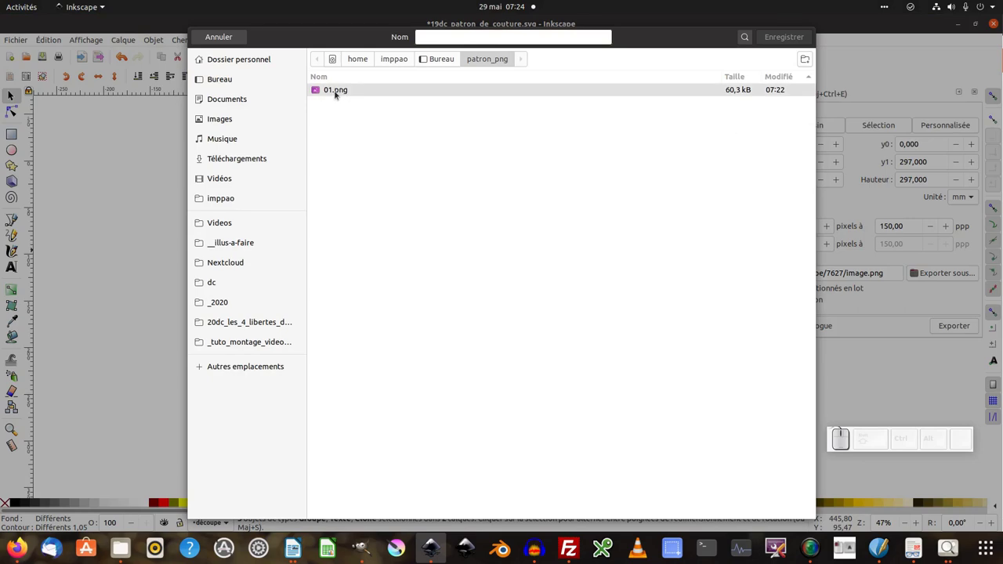
left_click(338, 94)
left_click(778, 42)
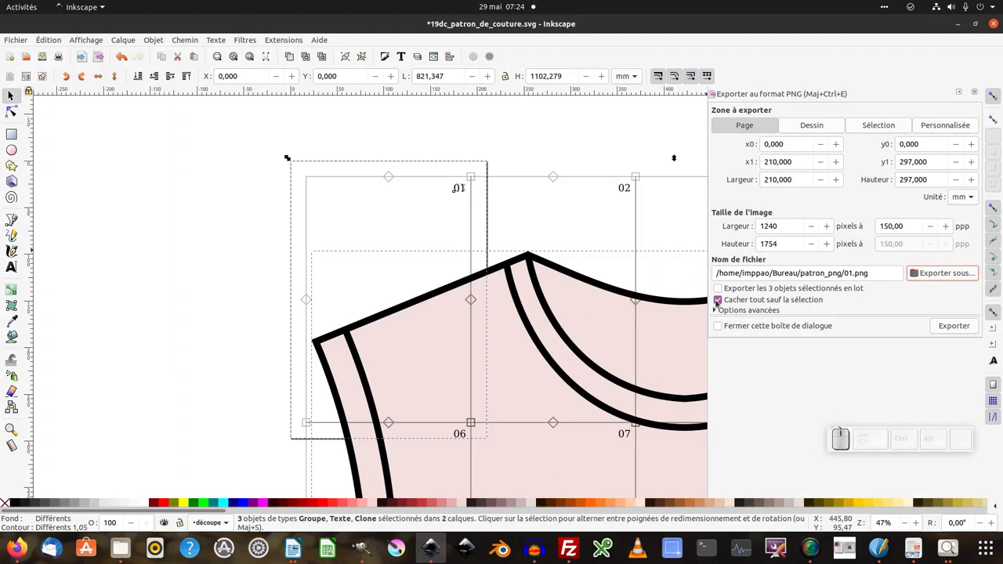
- Enable 'hide all except selected', expand Advanced, and glance at Inkscape's version info
left_click(721, 303)
left_click(720, 303)
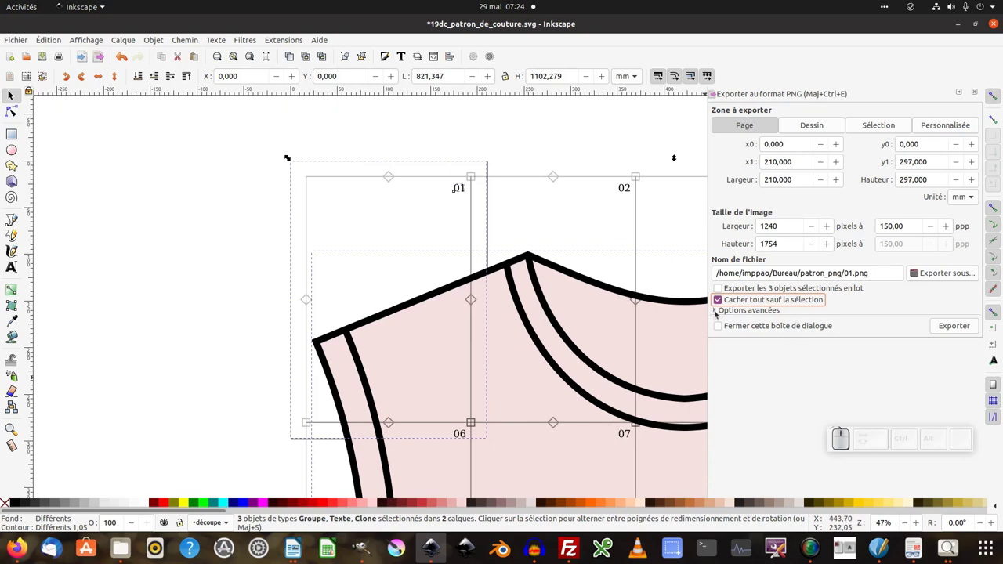
left_click(719, 315)
left_click(326, 43)
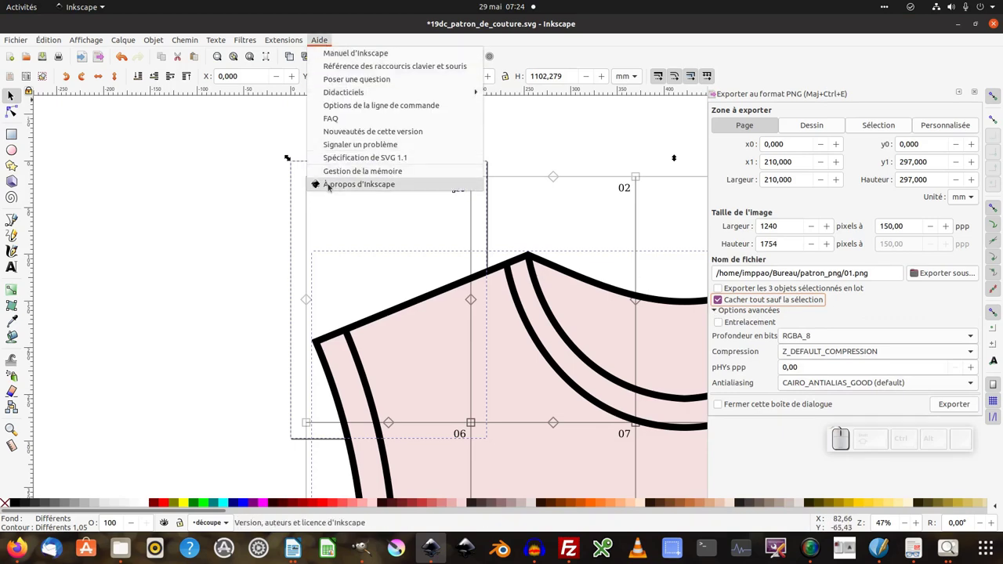
left_click(333, 188)
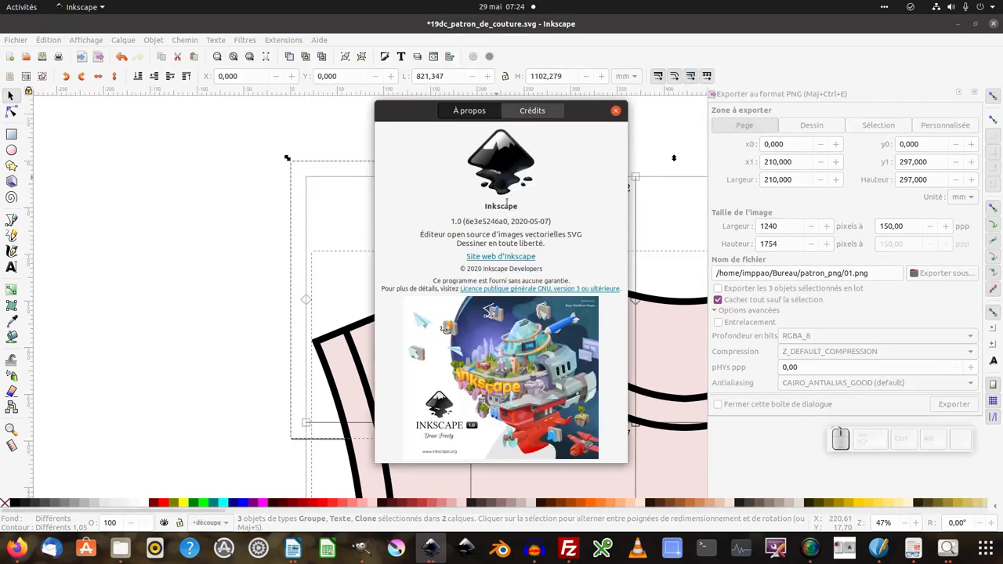
left_click(616, 113)
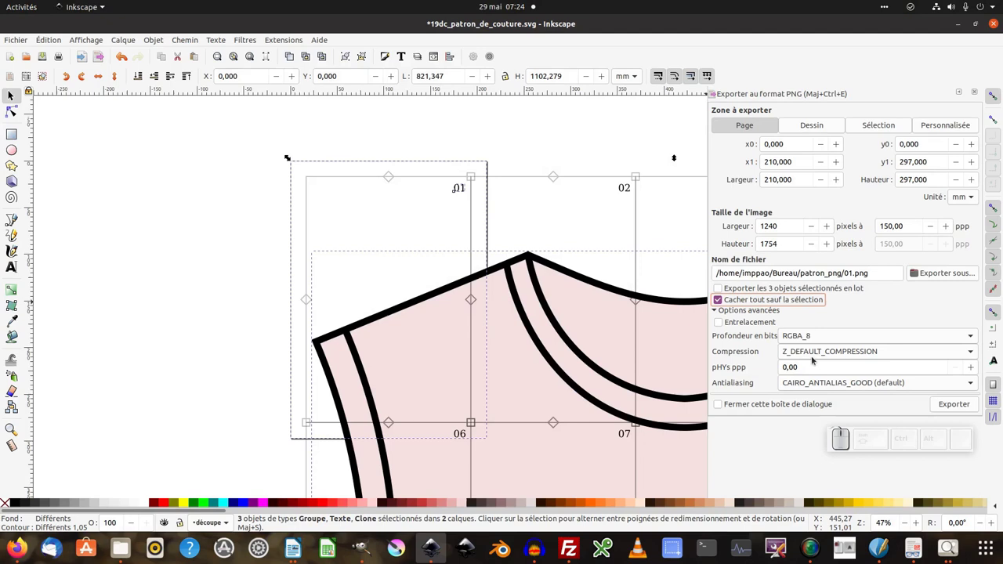
- Choose Z_BEST_COMPRESSION, export page 01 and replace the existing 01.png
left_click(830, 357)
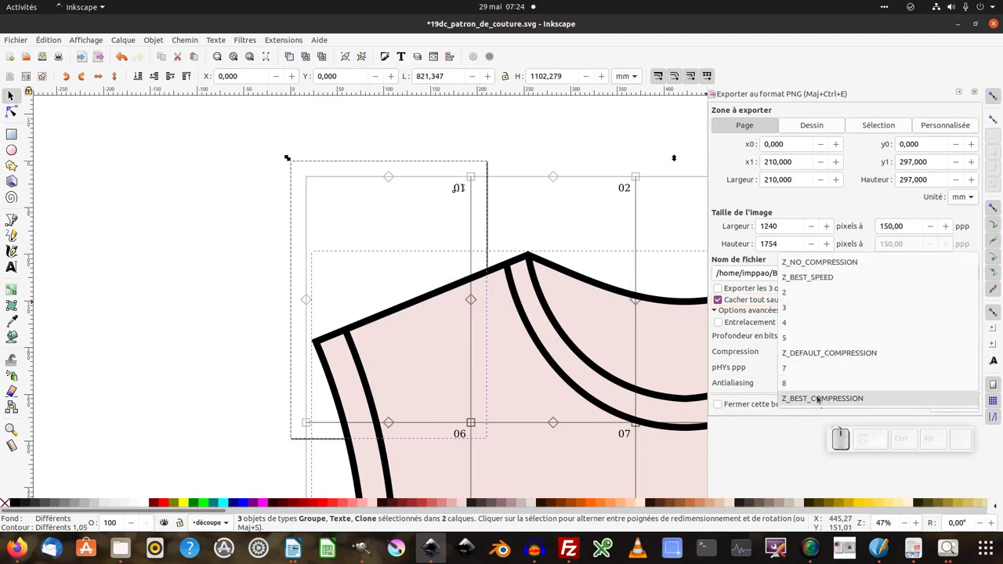
left_click(830, 401)
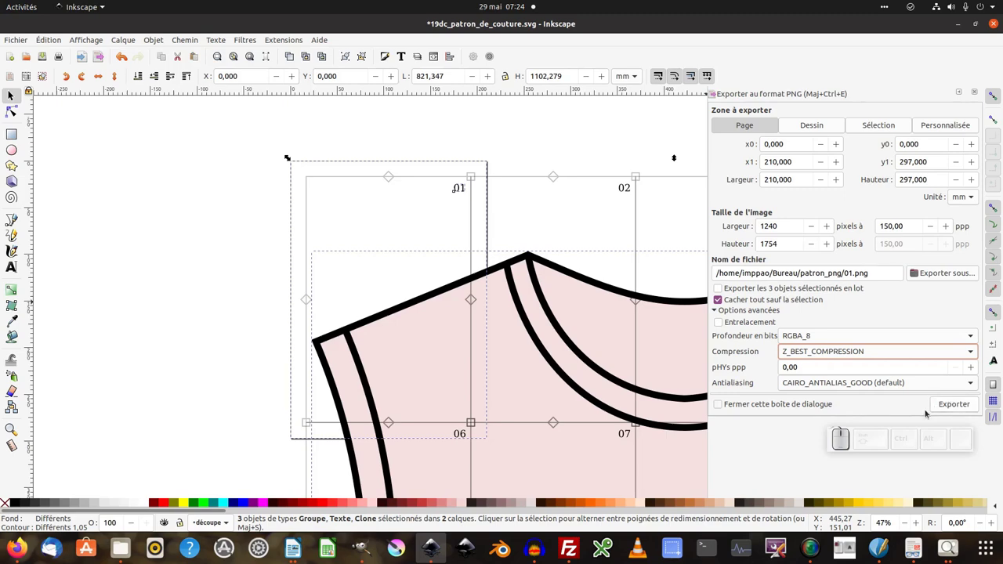
left_click(958, 406)
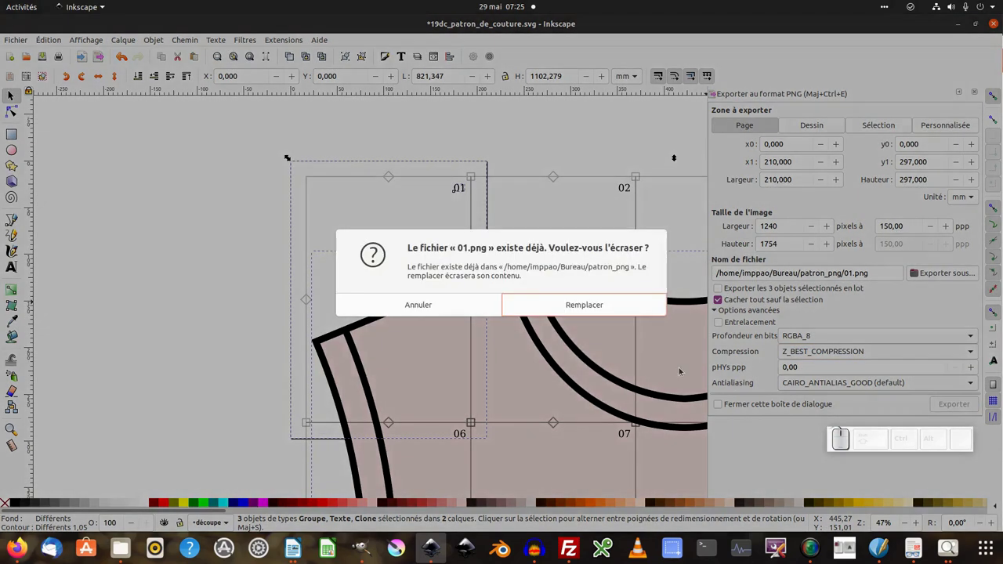
left_click(547, 303)
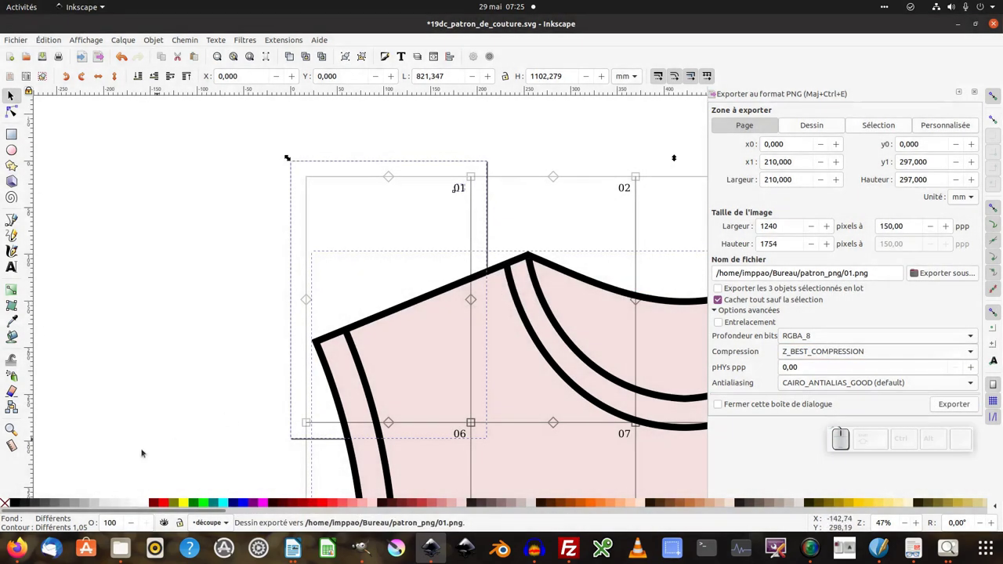
left_click(117, 545)
left_click(230, 256)
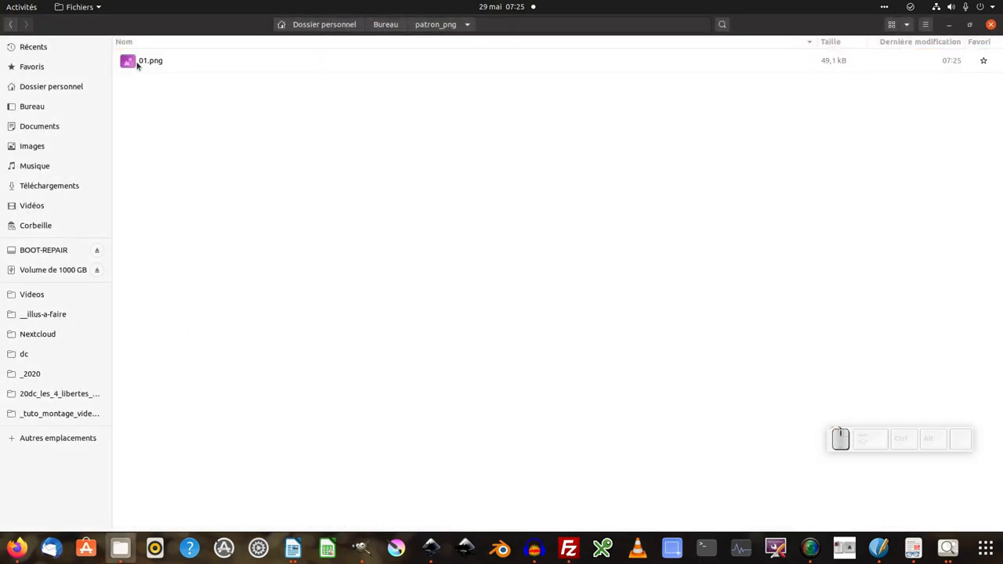
left_click(147, 66)
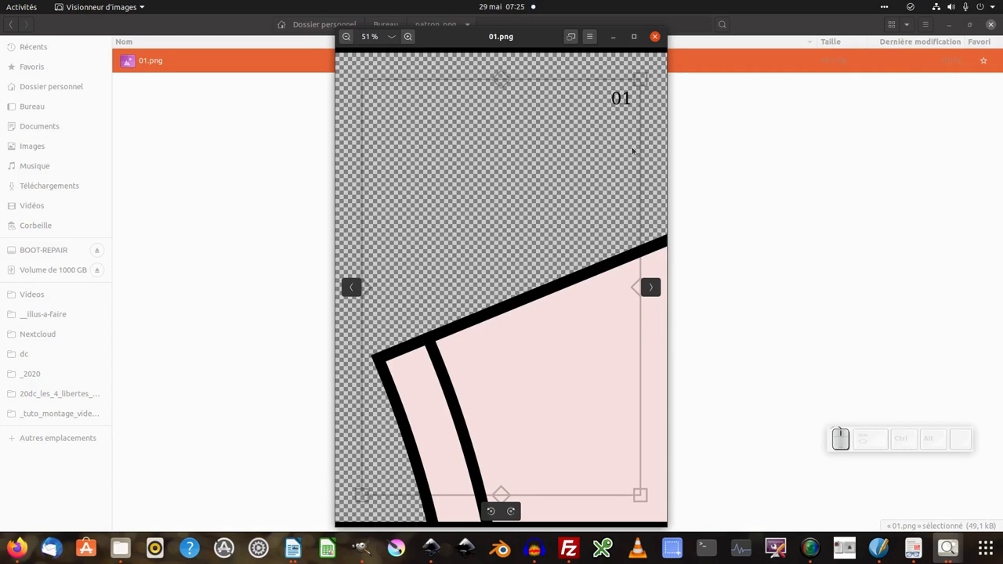
key("alt+Tab")
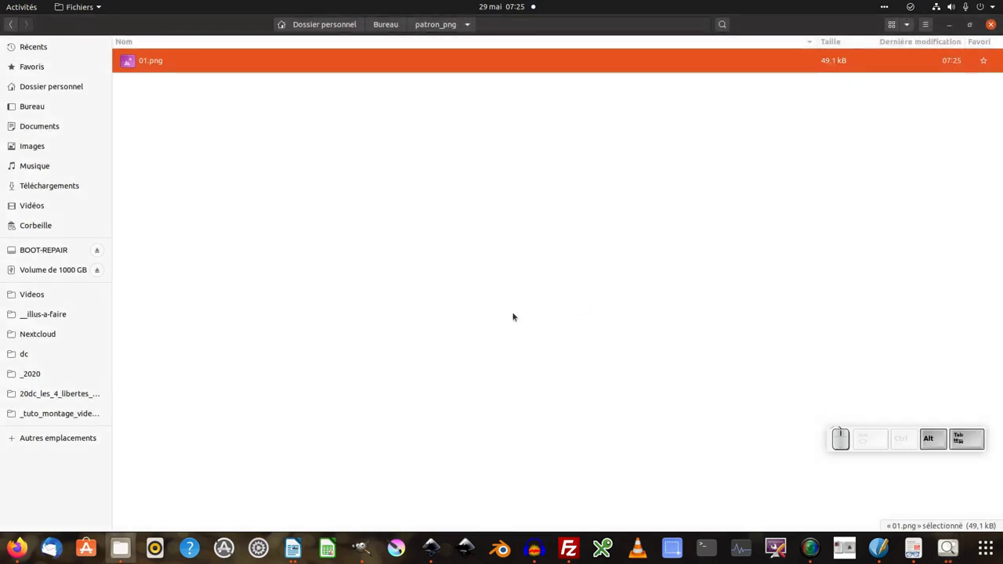
key("alt+Tab")
- Make the document background opaque white in Document Properties and close it
left_click(214, 289)
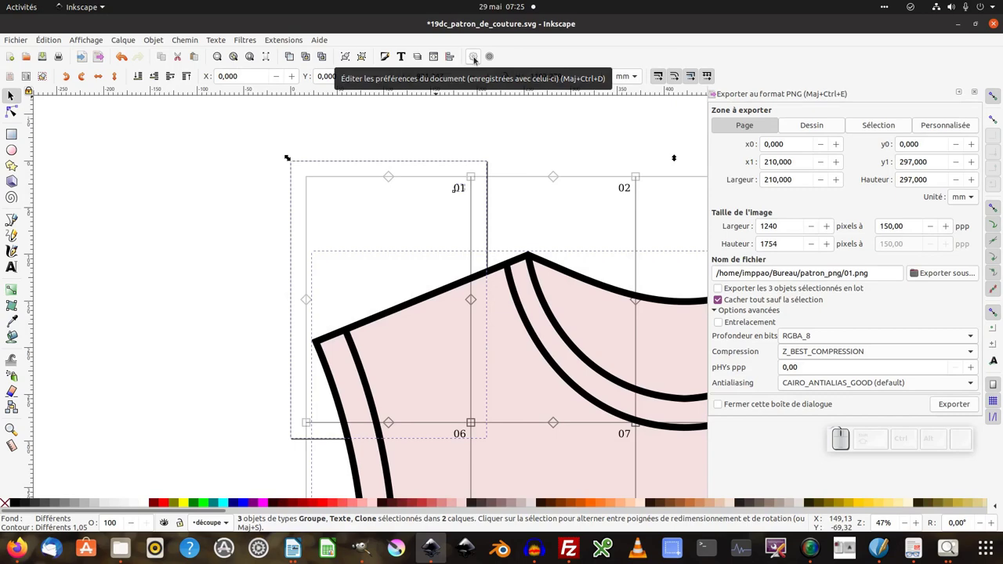
left_click(477, 60)
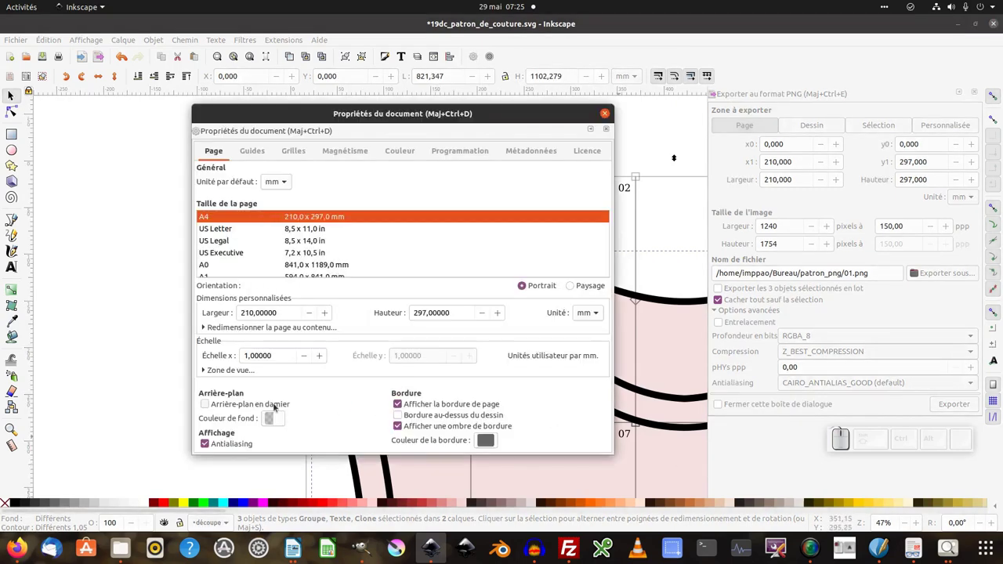
left_click(276, 422)
left_click_drag(451, 340, 588, 230)
left_click(580, 234)
- Re-export page 01 to patron_png/01.png with Page as area, replacing the file
left_click(609, 118)
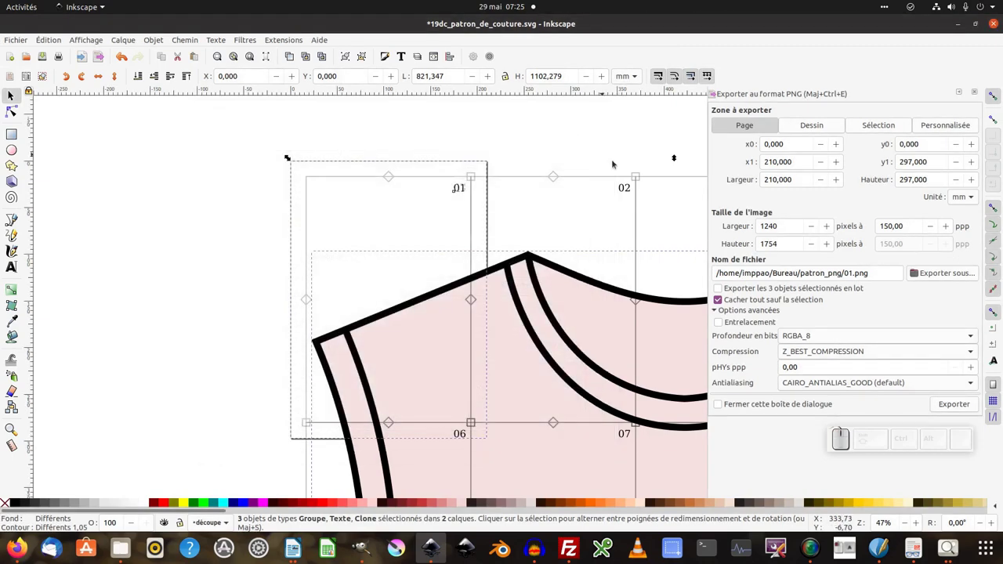
left_click(962, 412)
left_click(554, 305)
- Switch to the file manager and open 01.png in Image Viewer to check page 01
key("alt+Tab")
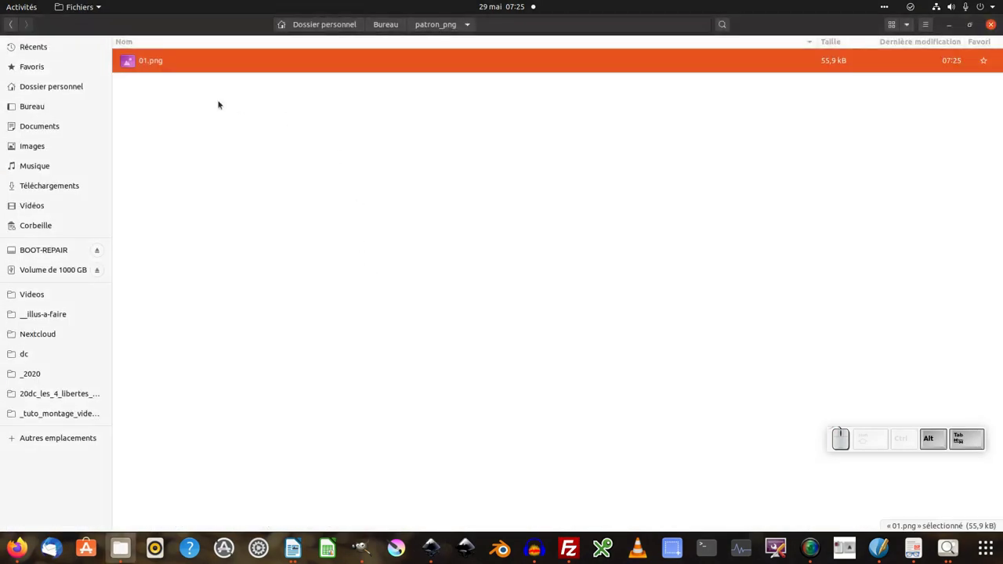
left_click(133, 62)
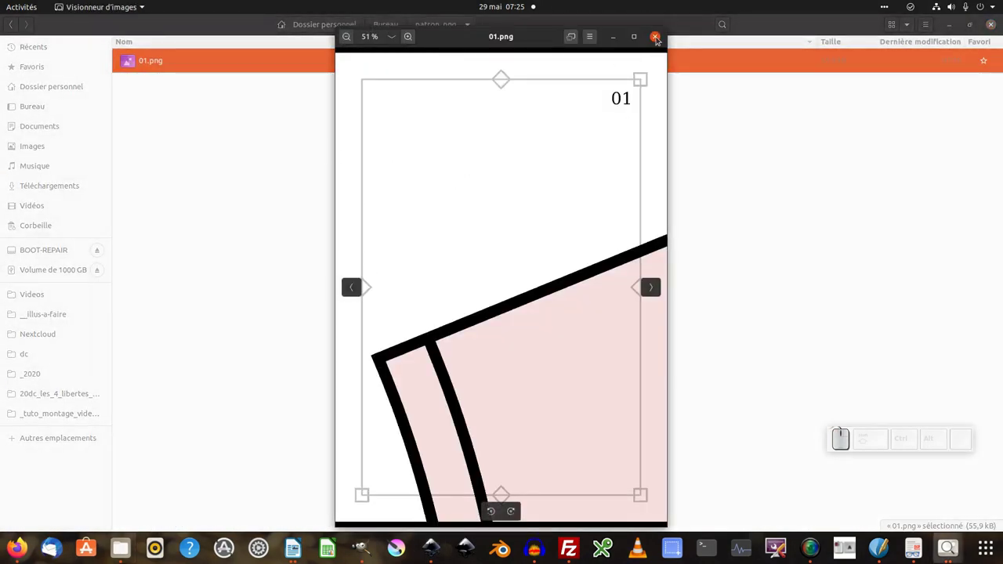
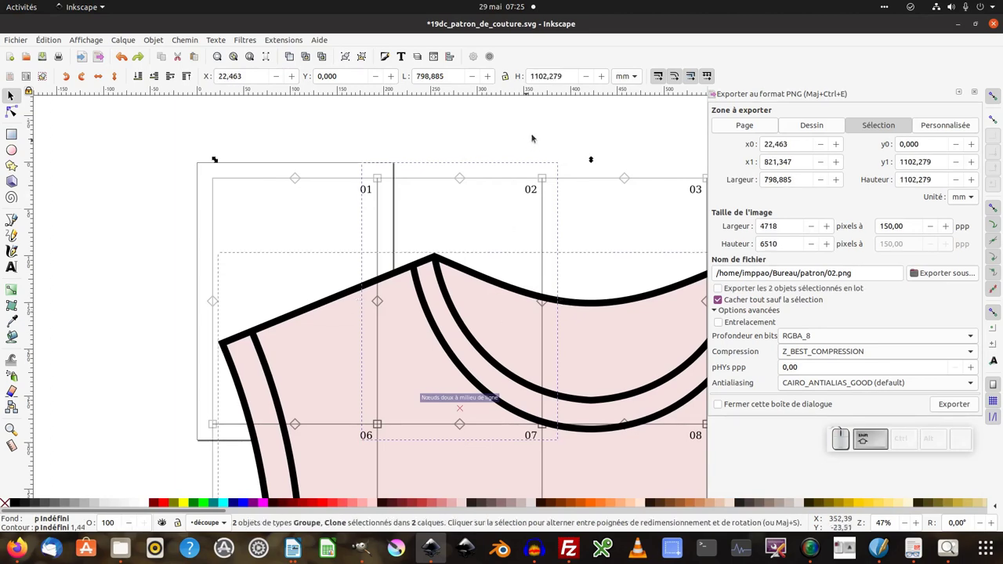
- Select the 02 tile and expand 'Redimensionner la page au contenu' in Document Properties
left_click(537, 136)
left_click(523, 183)
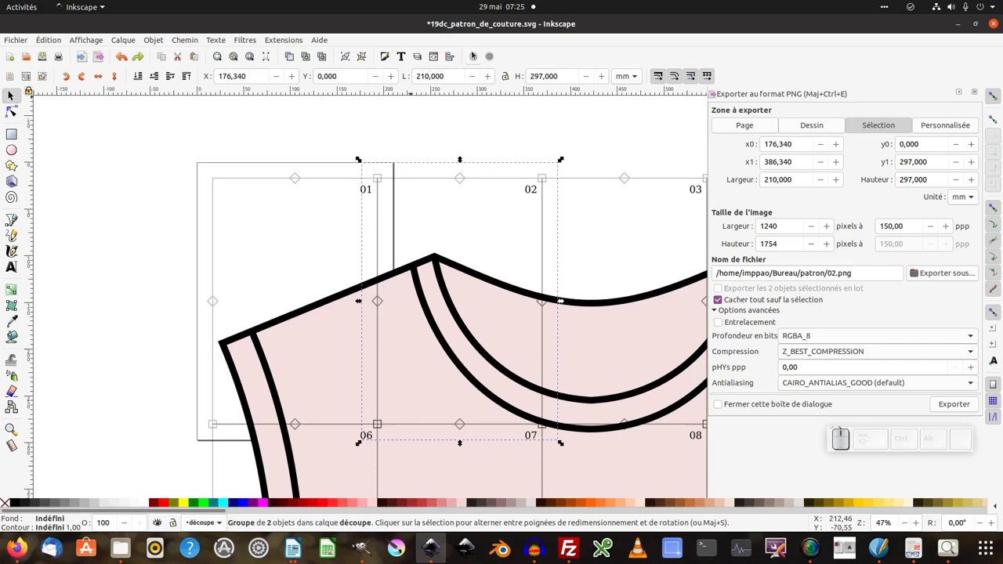
left_click(475, 57)
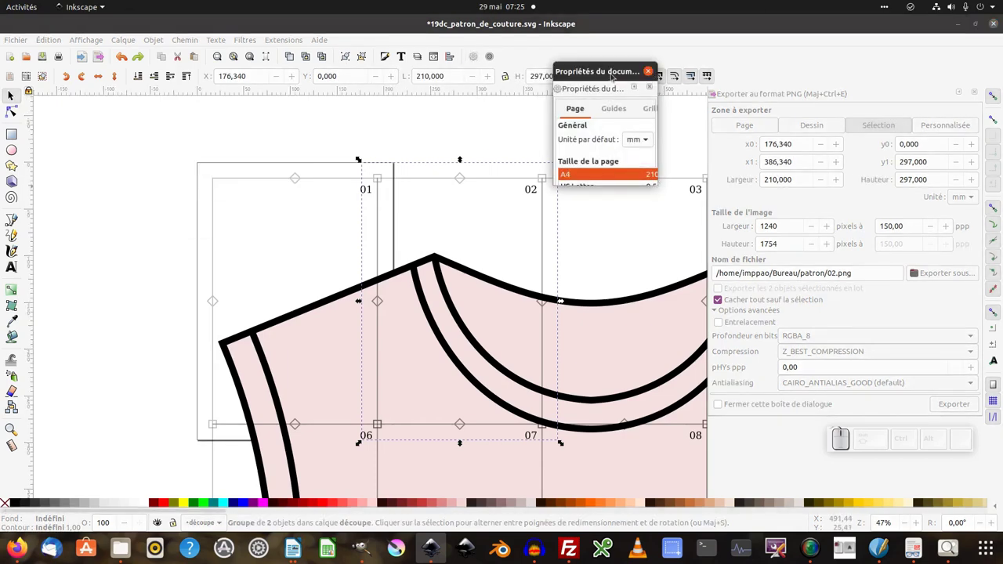
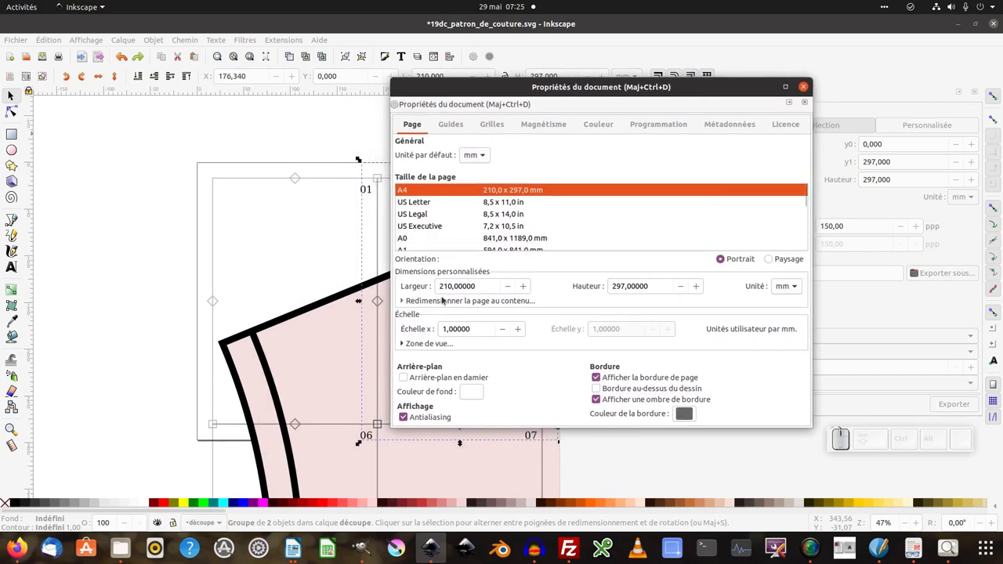
left_click(431, 304)
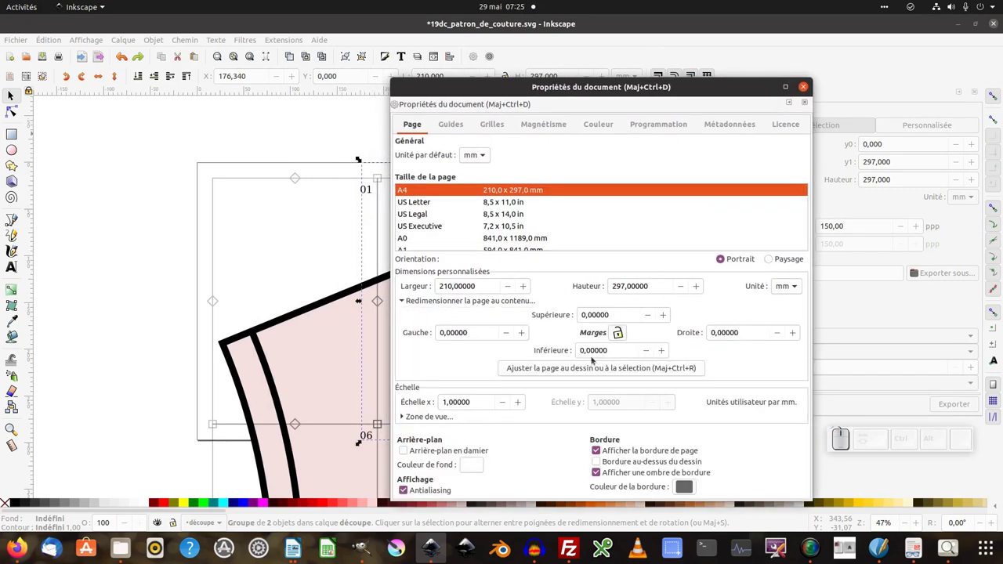
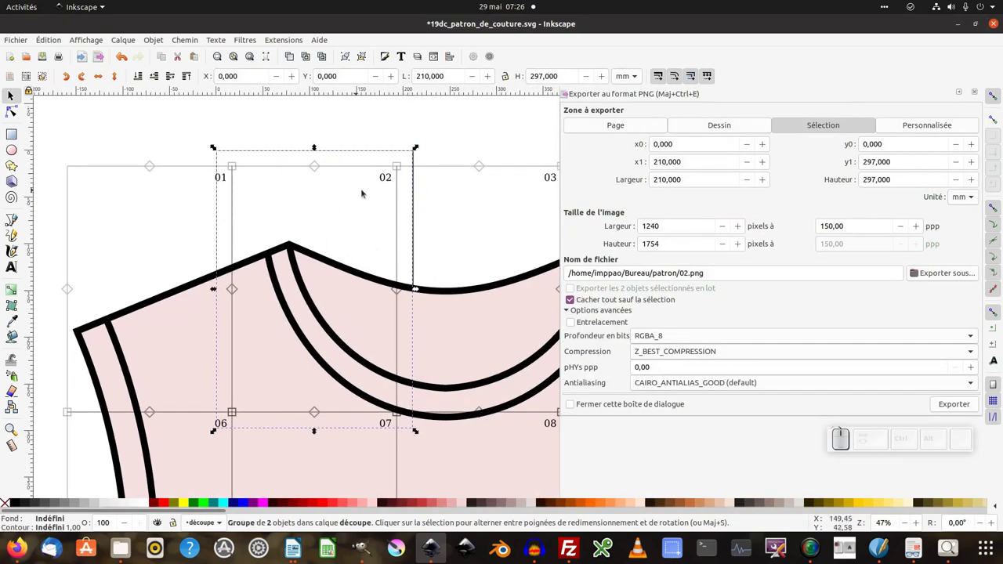
- Select the pattern with the tile grid and name the export patron_png/02.png
left_click(329, 298)
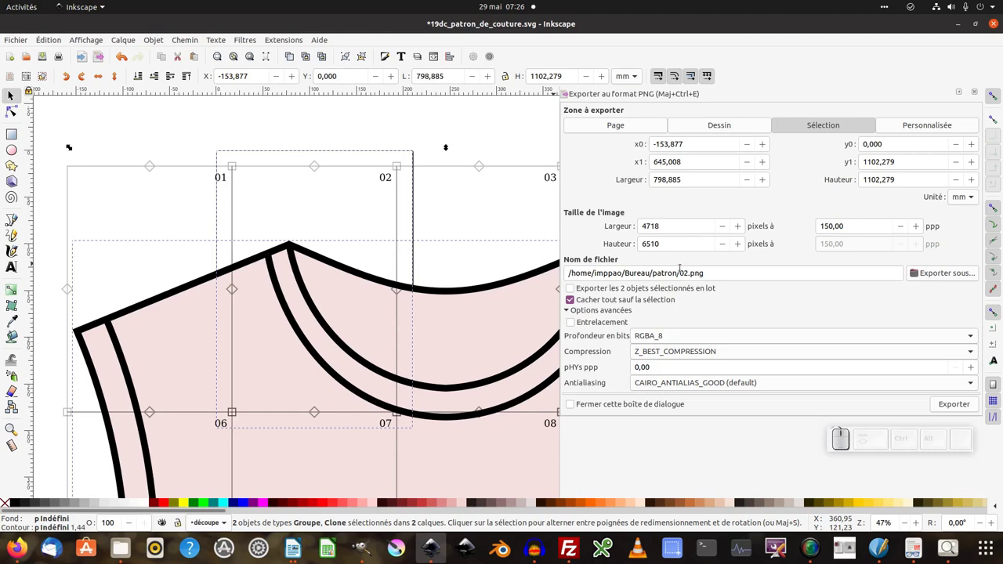
left_click(948, 406)
left_click(515, 302)
left_click(945, 278)
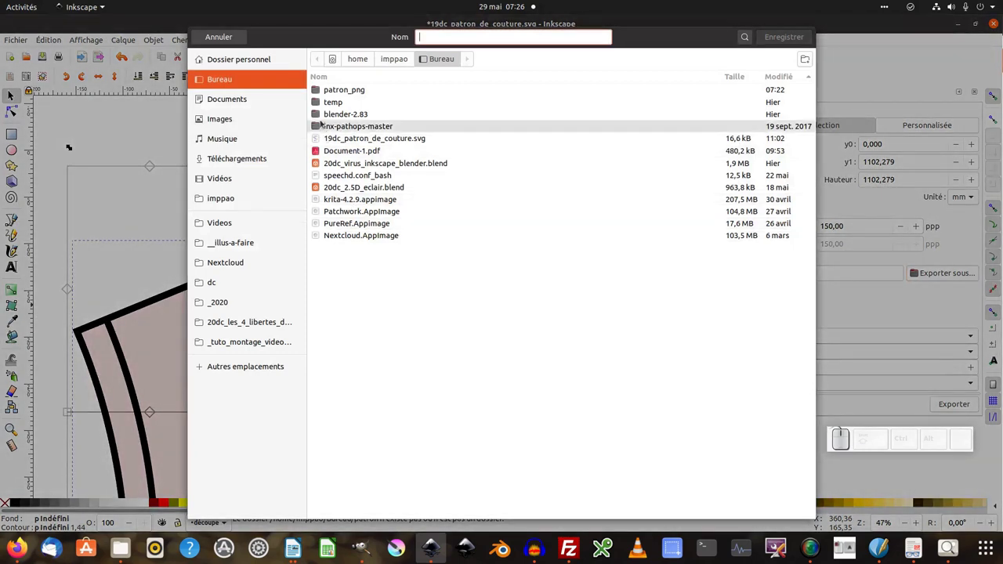
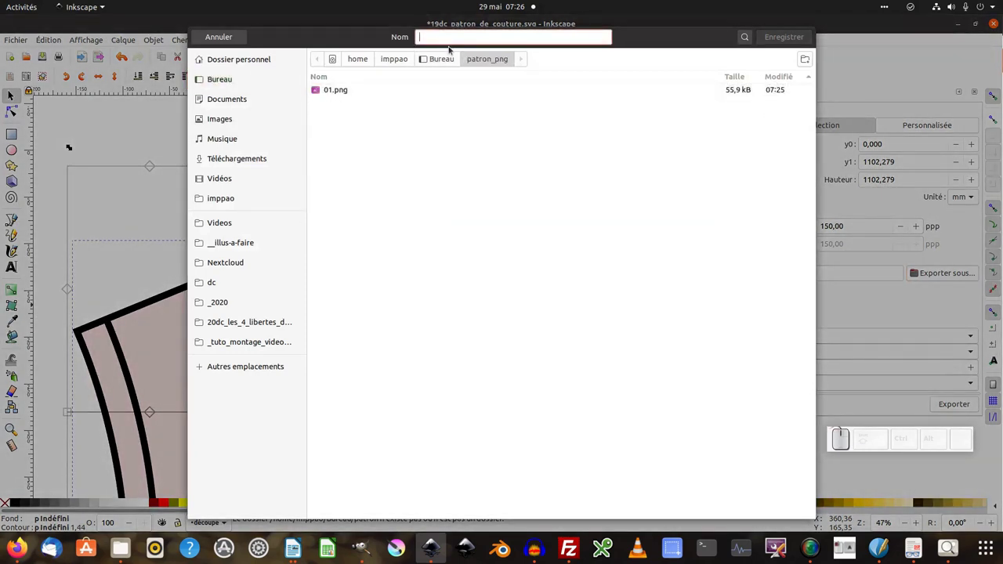
key("KP_0")
key("KP_2")
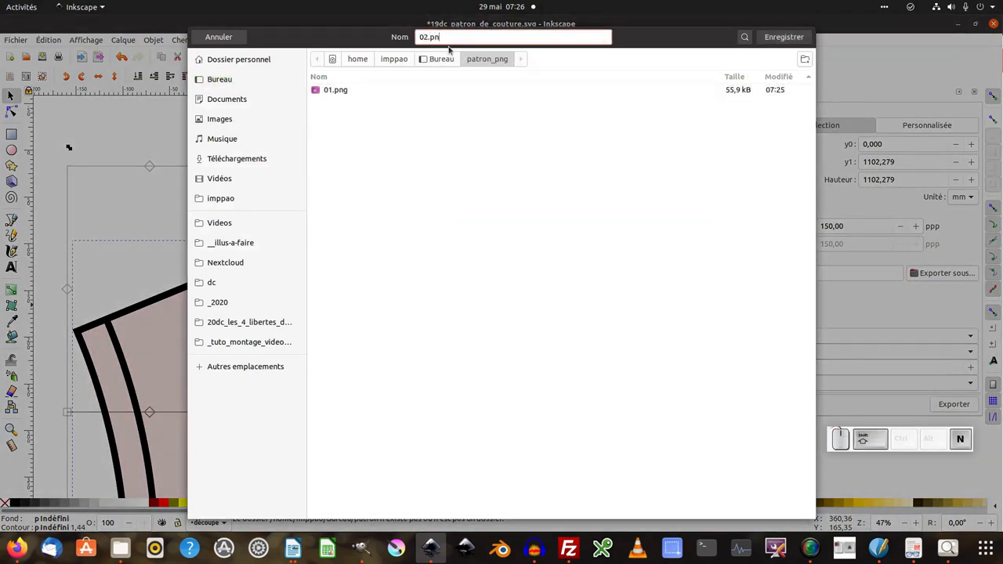
left_click(806, 43)
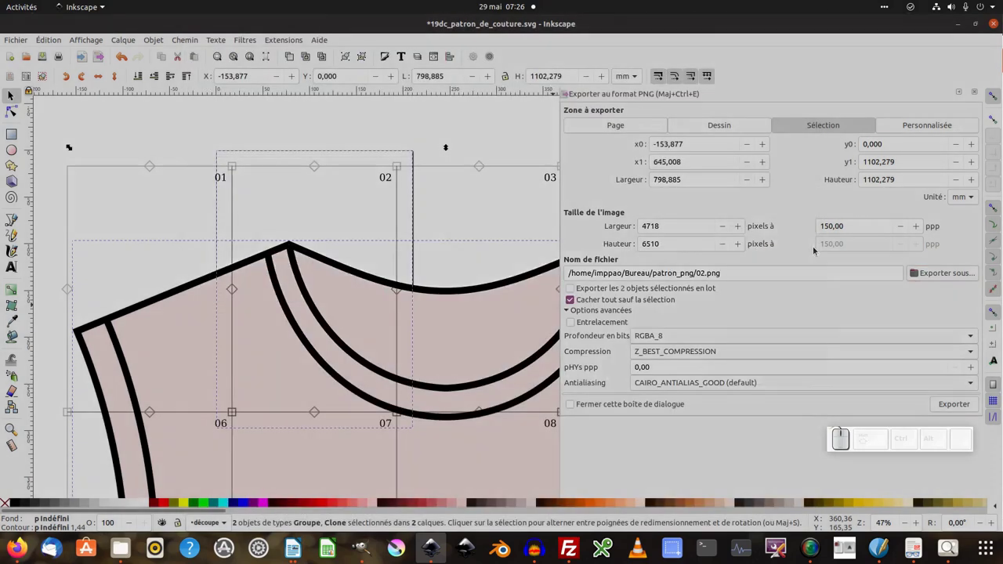
- Export the A4 page as 02.png, re-export it once more, then deselect everything
left_click(964, 399)
left_click(966, 405)
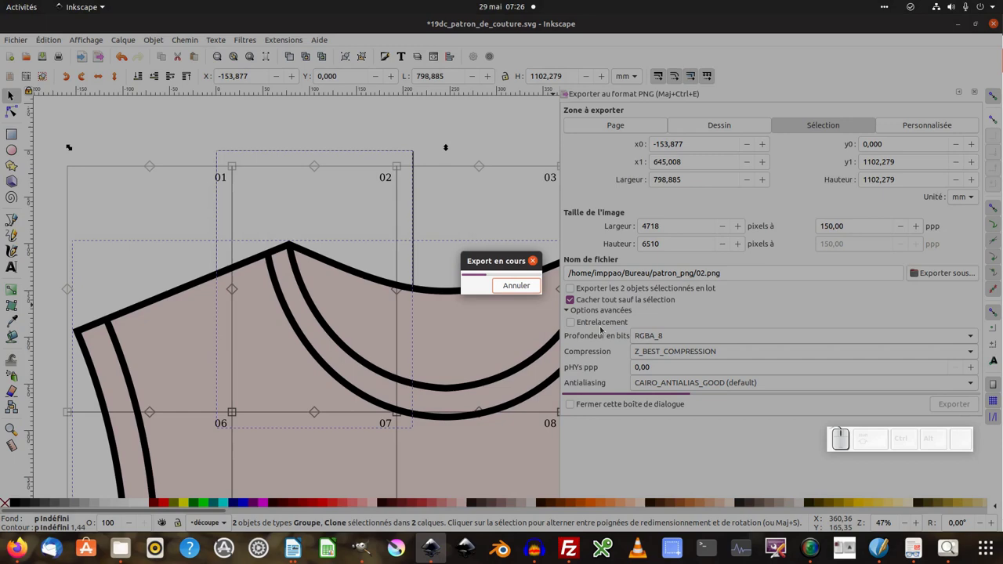
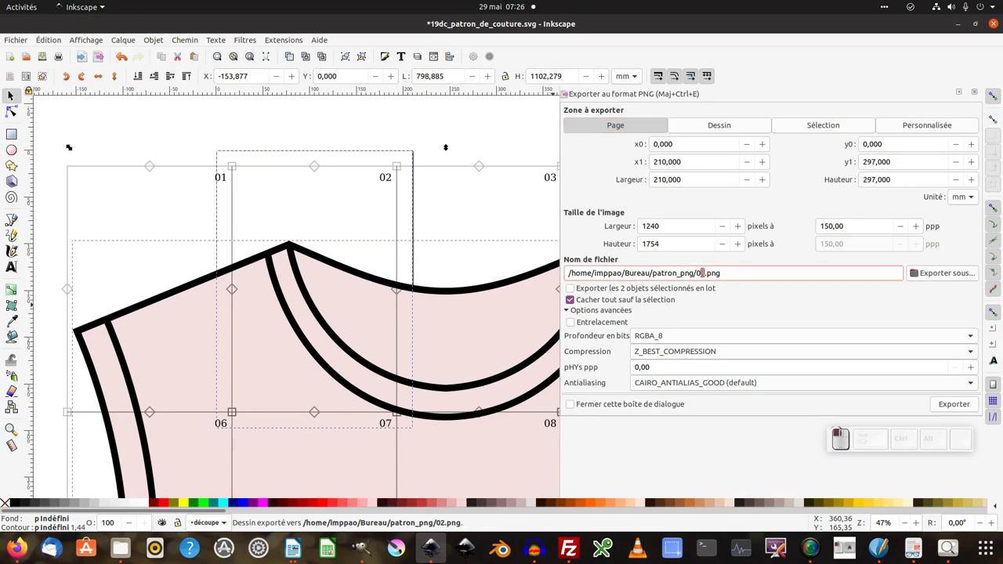
key("KP_2")
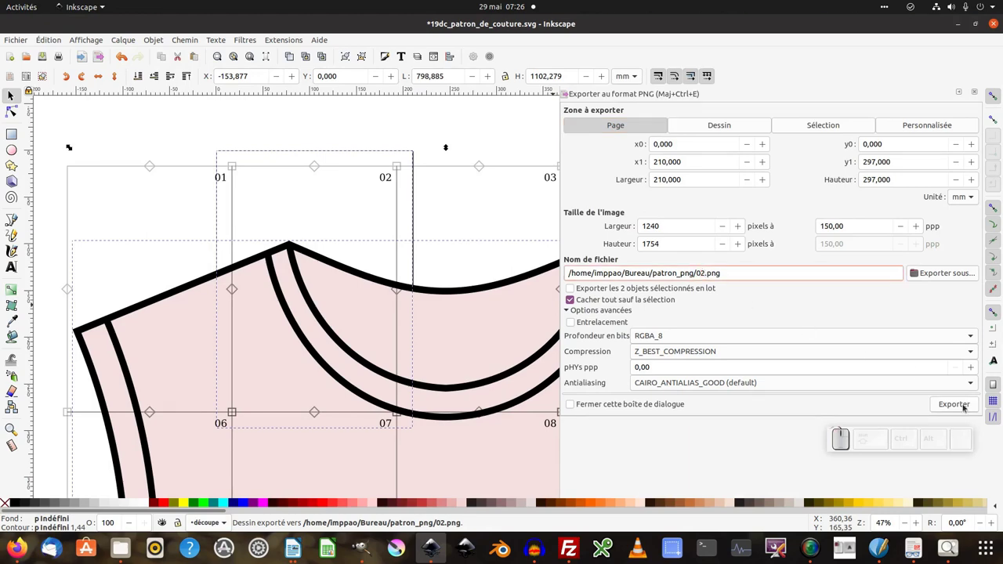
left_click(966, 408)
left_click(567, 312)
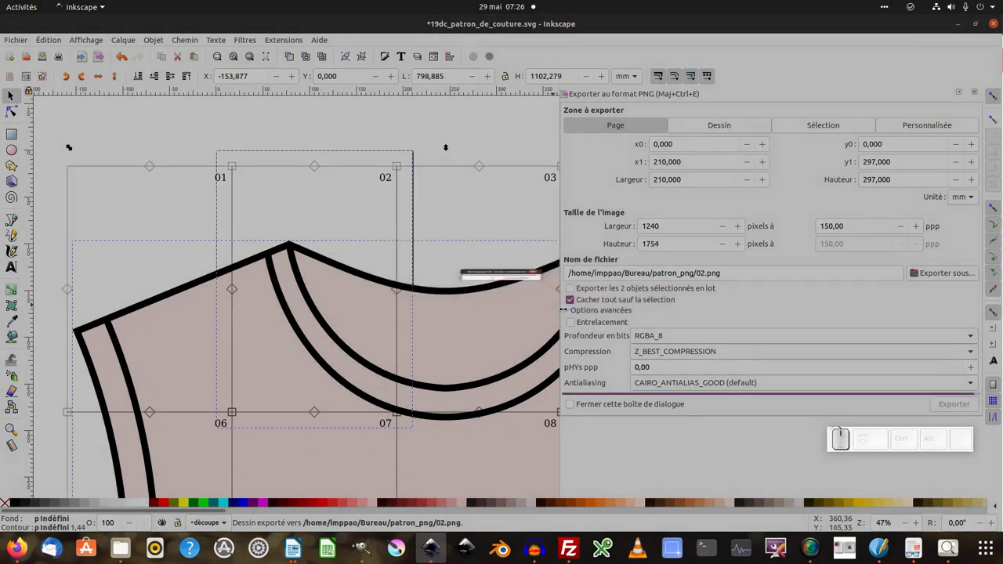
left_click(430, 254)
left_click(394, 139)
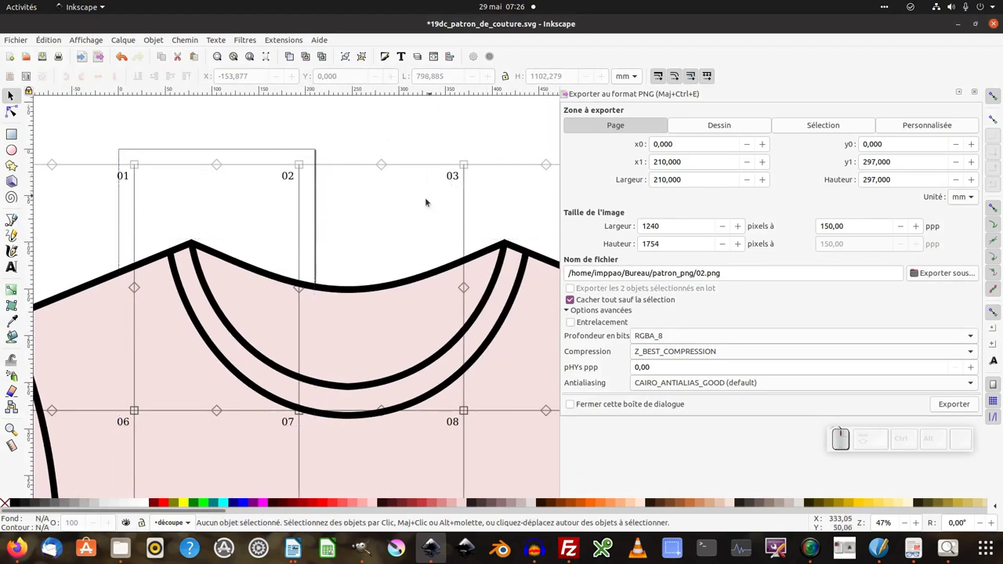
- Fit the page to tile 03 with Shift+Ctrl+R and export it with Page area as 03.png
left_click(454, 181)
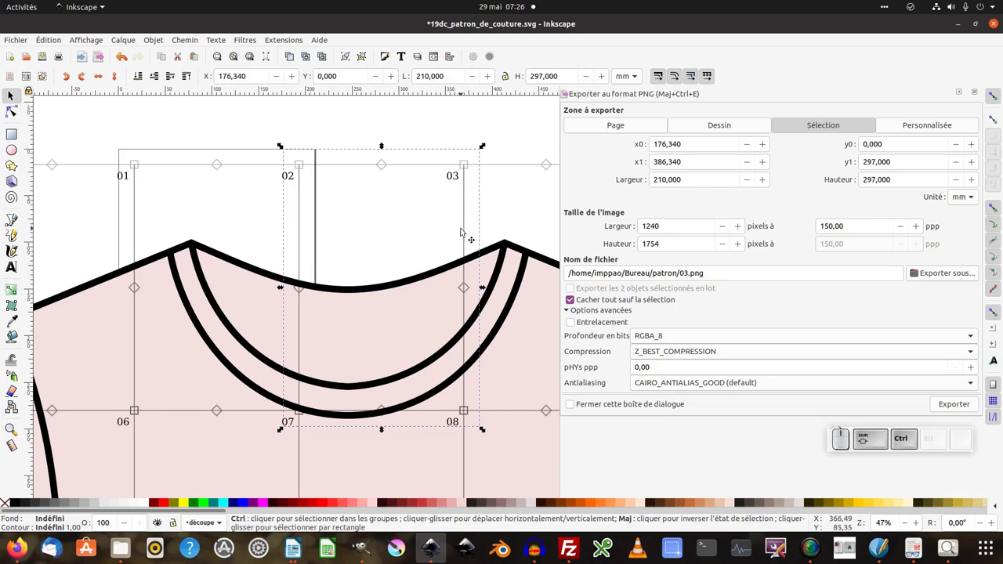
key("ctrl+shift+r")
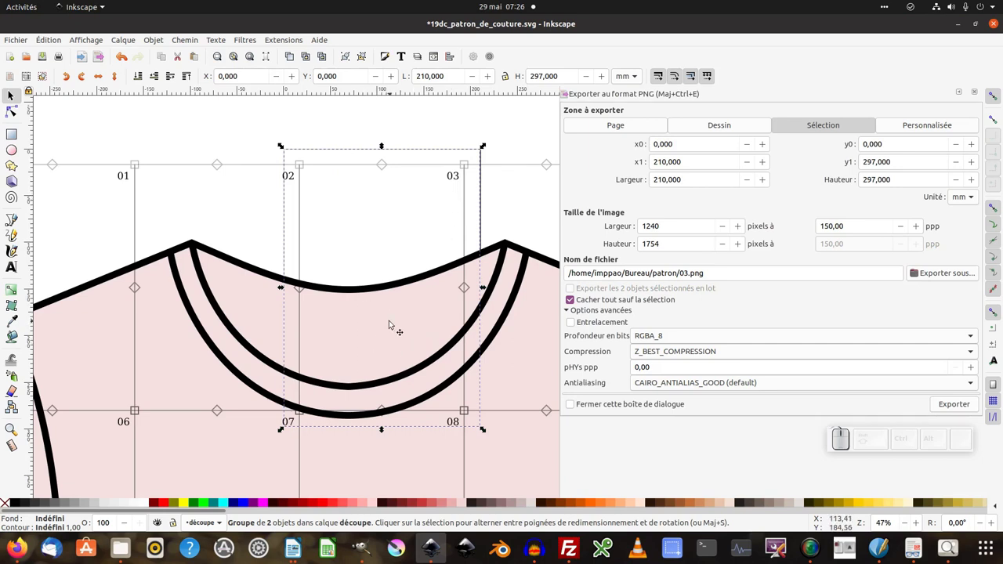
left_click(394, 317)
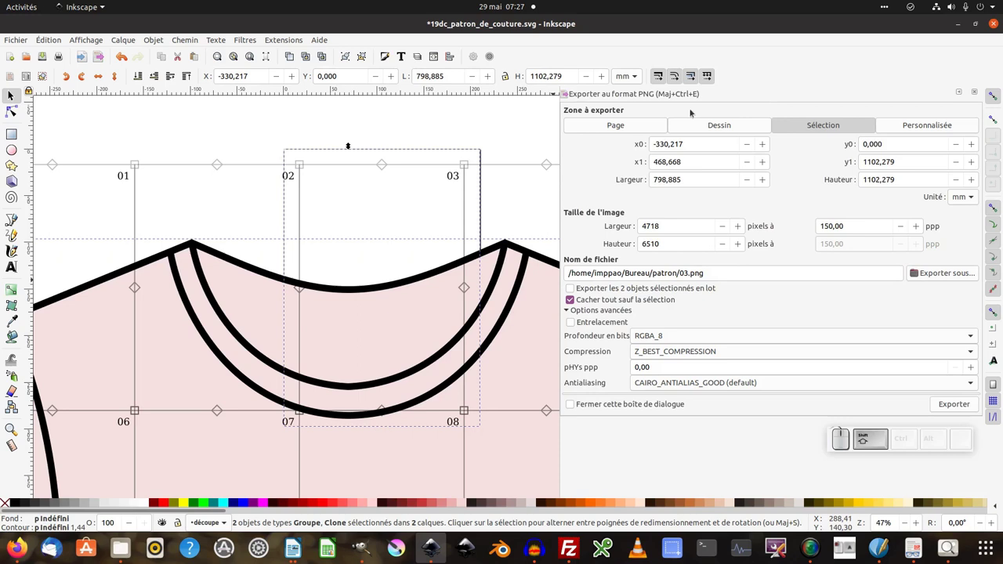
left_click(637, 129)
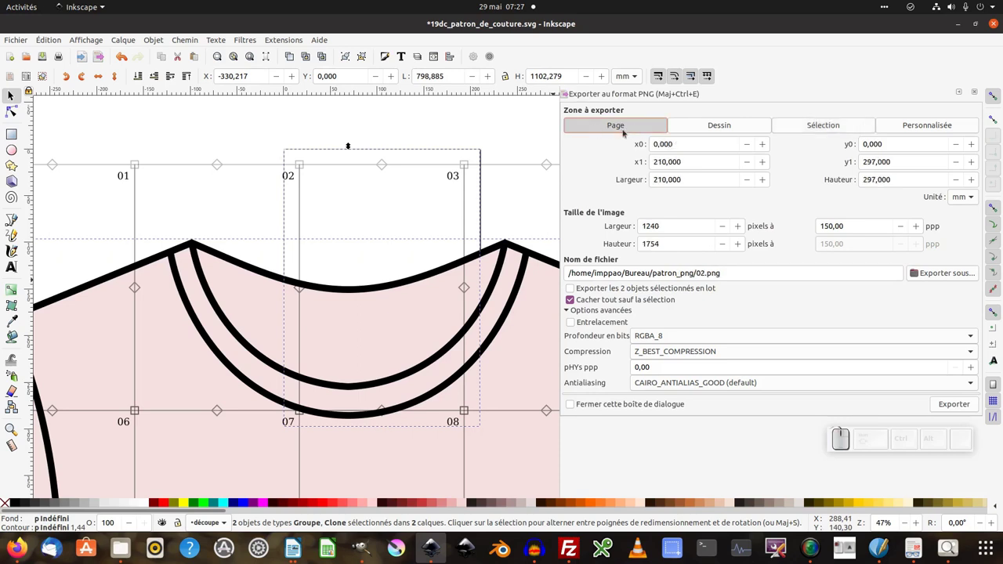
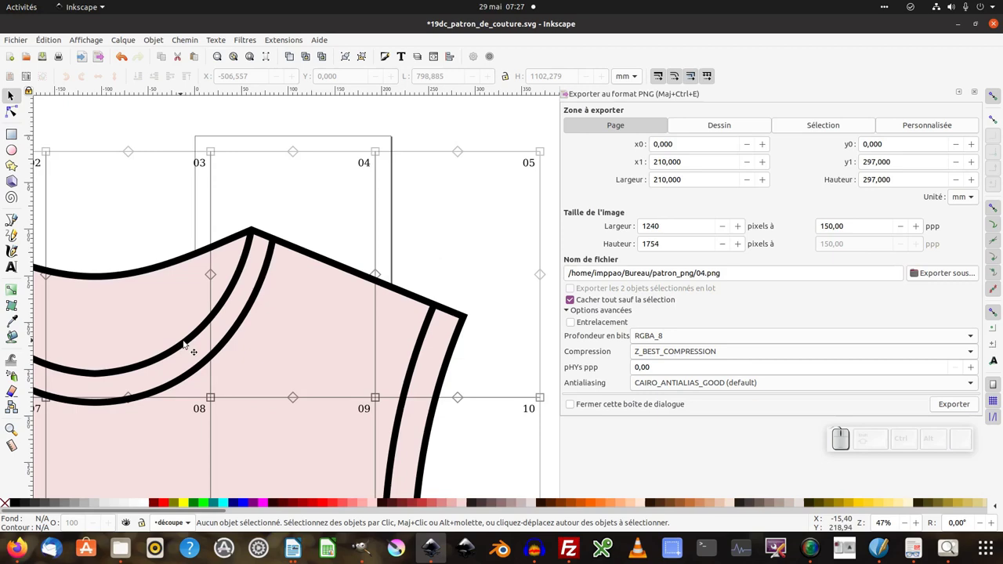
- Open the exported PNGs from patron_png in Image Viewer and step through the pages
left_click(121, 549)
left_click_drag(358, 265, 215, 175)
left_click(137, 68)
left_click(659, 288)
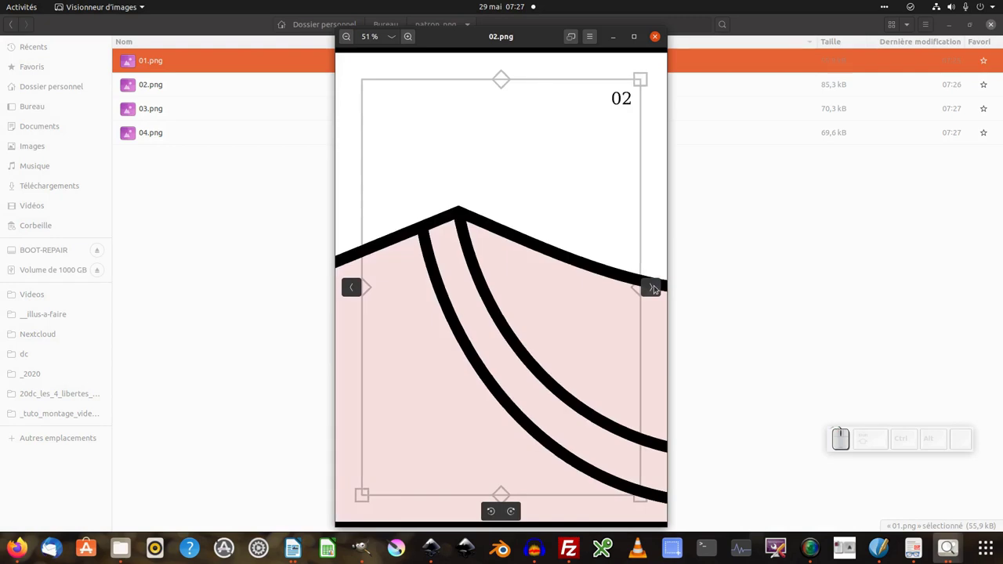